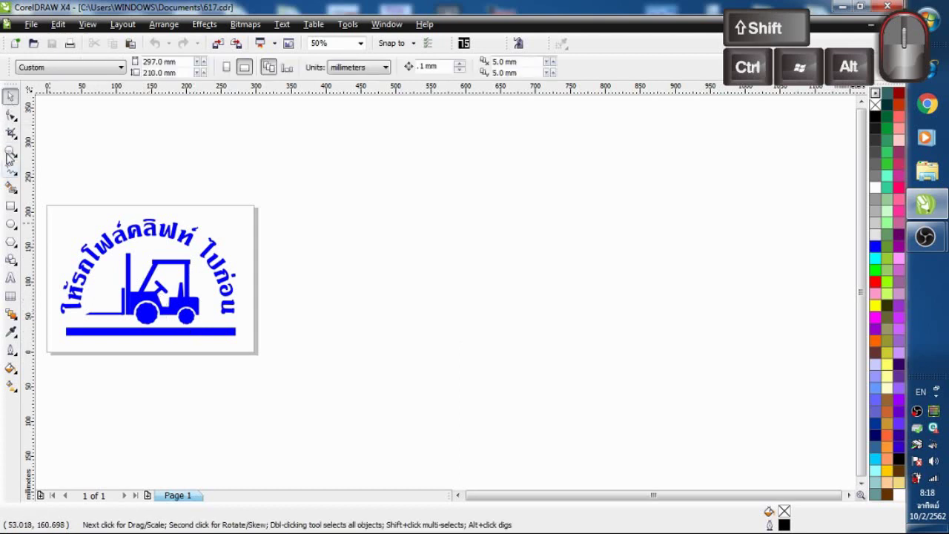
Step: Draw the body rectangle with a large and a small wheel circle on its bottom edge
left_click(14, 221)
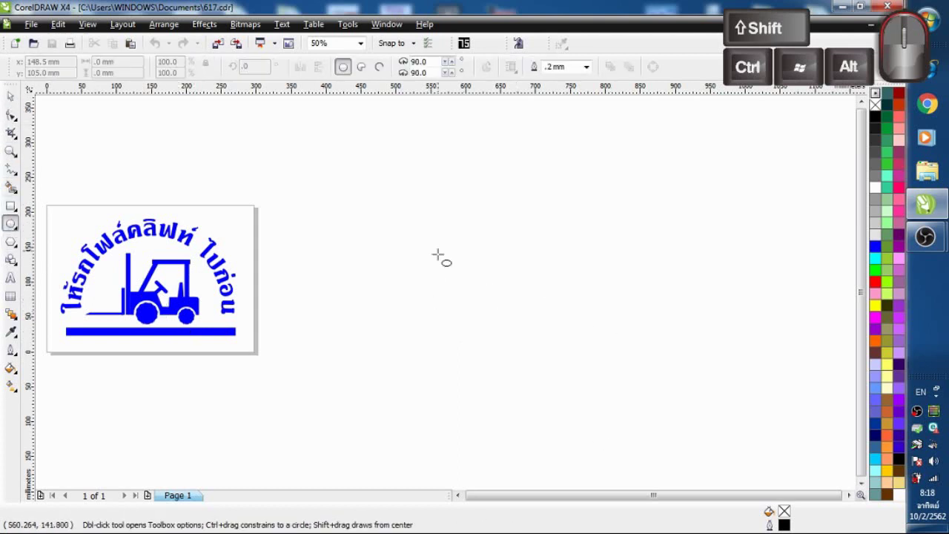
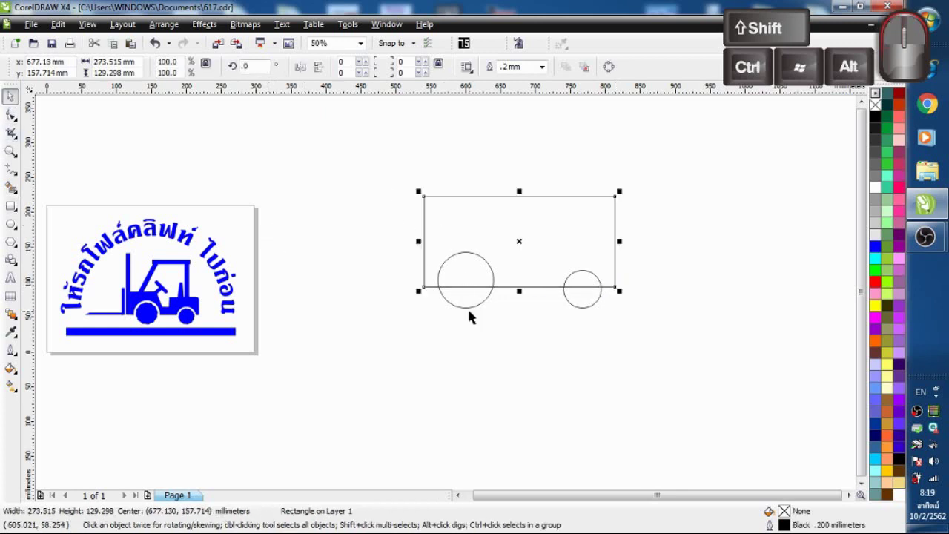
left_click(475, 305)
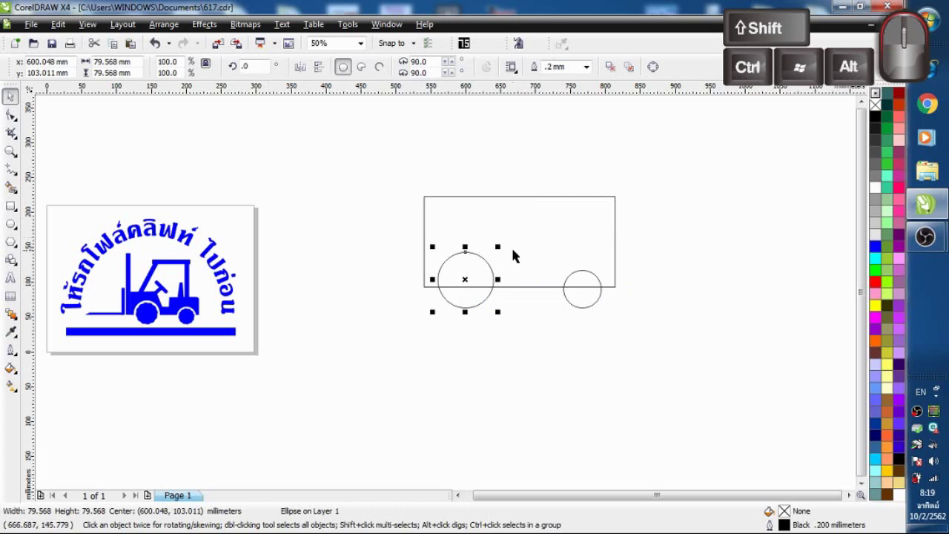
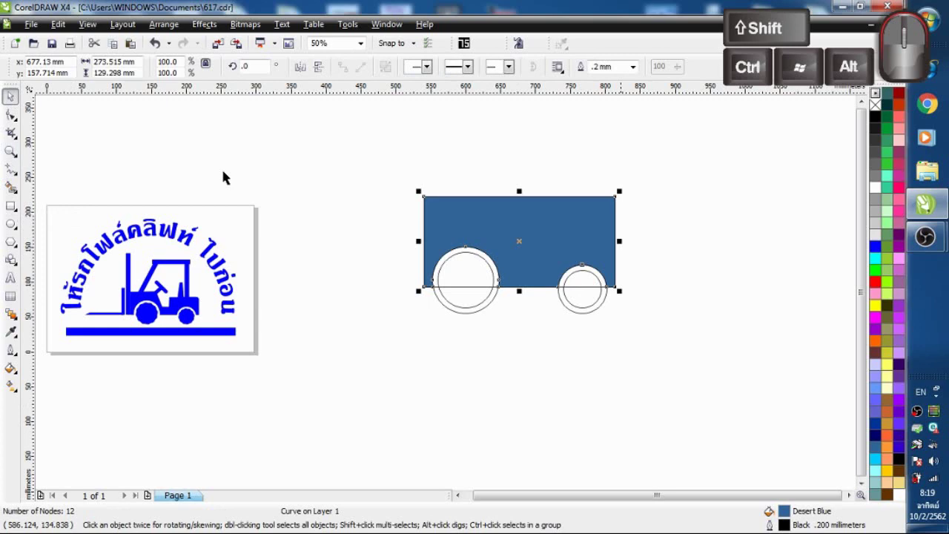
Step: Trim wheel arches into the body rectangle using larger helper circles, then remove the helpers
left_click(596, 312)
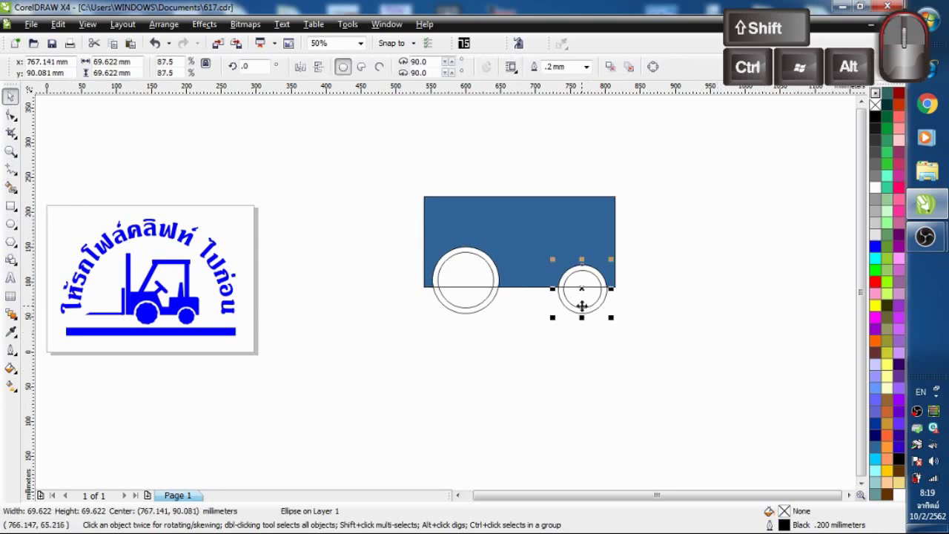
left_click(485, 307)
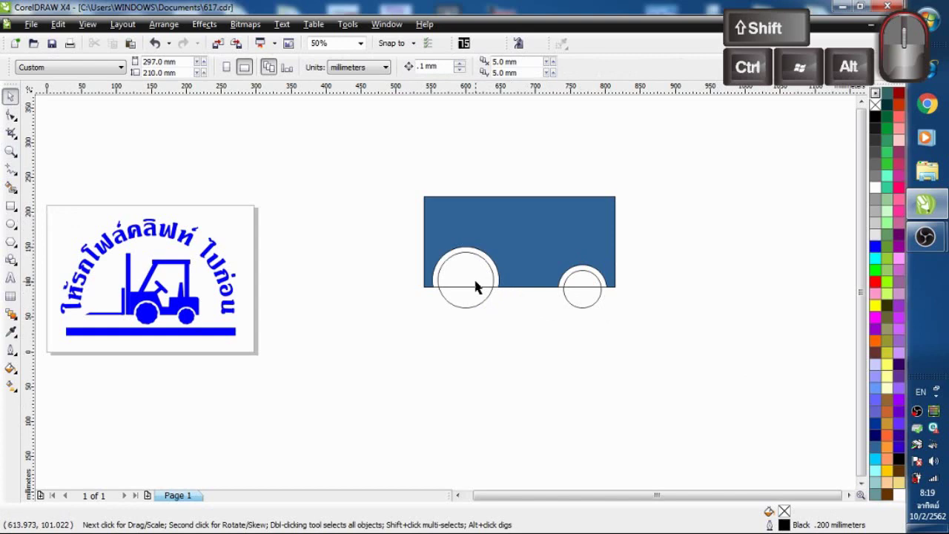
left_click(482, 285)
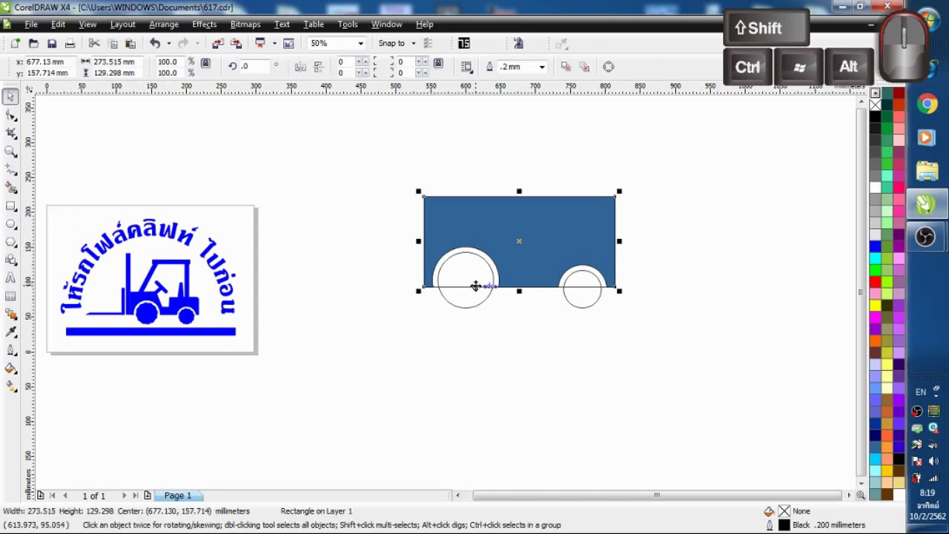
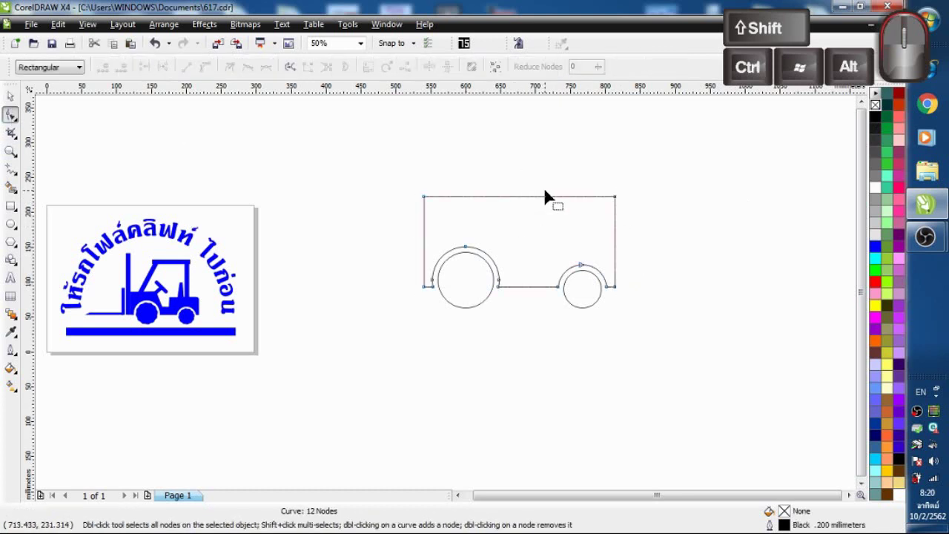
Step: Add nodes on the top edge and drag them into a tall left section stepping down to a lower right
double_click(551, 203)
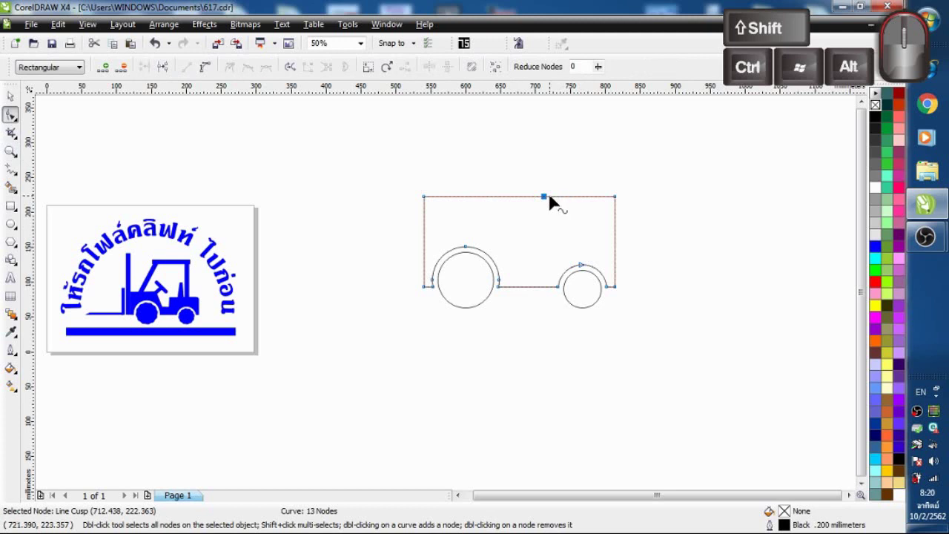
double_click(559, 204)
left_click_drag(634, 188, 557, 214)
left_click_drag(559, 205, 559, 259)
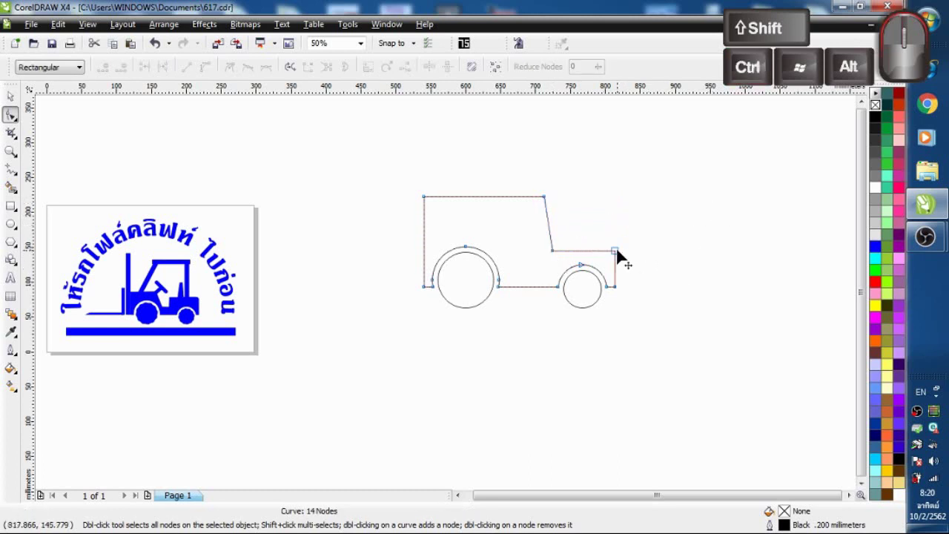
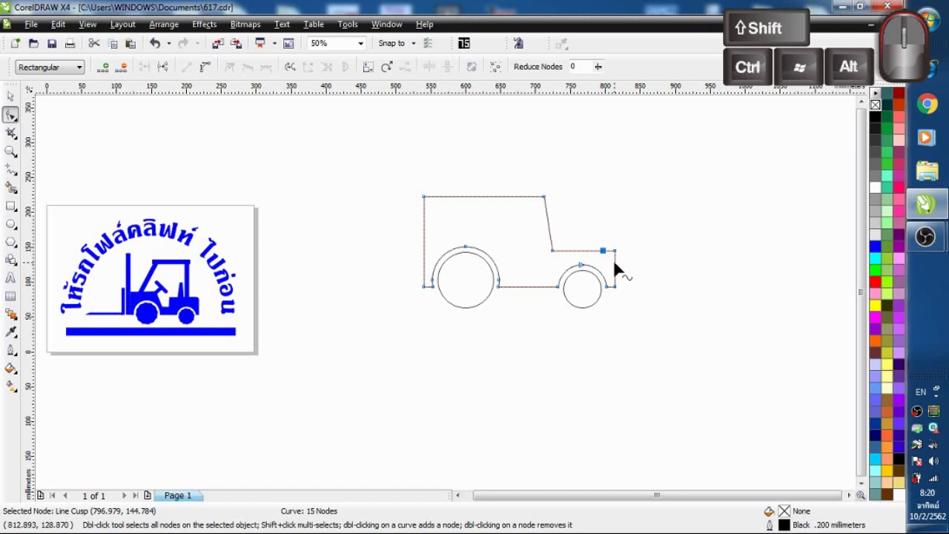
Step: Add a node at the right end and drag it to chamfer the body's top-right corner
double_click(622, 269)
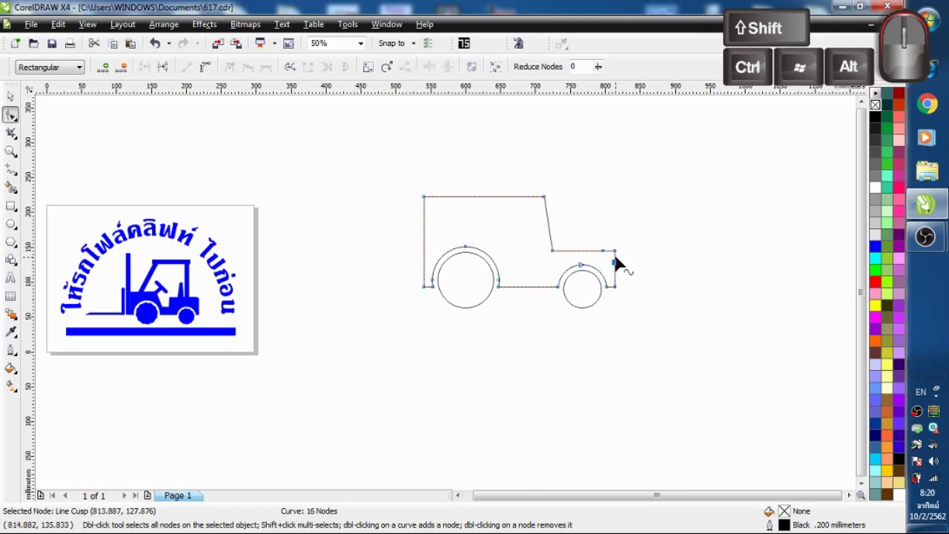
left_click_drag(627, 249, 618, 260)
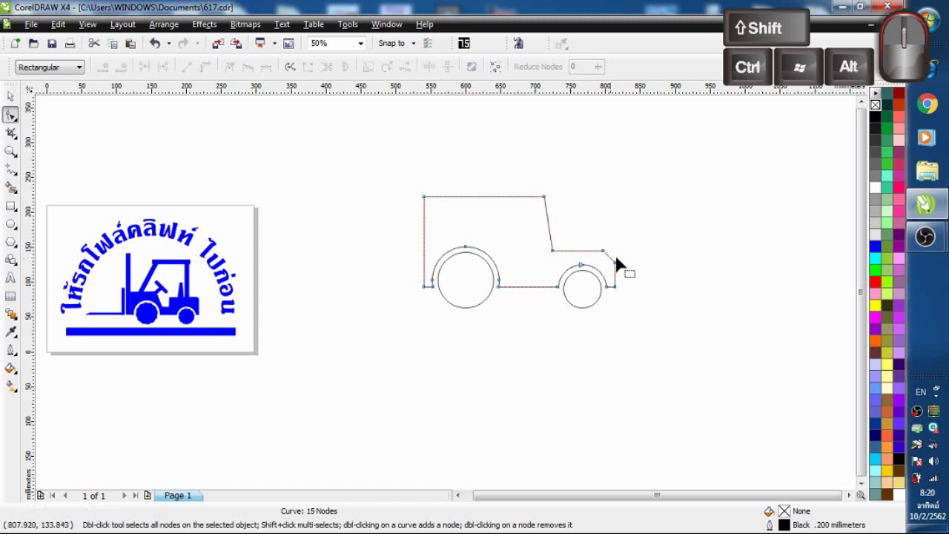
left_click(617, 266)
left_click(212, 71)
left_click(647, 232)
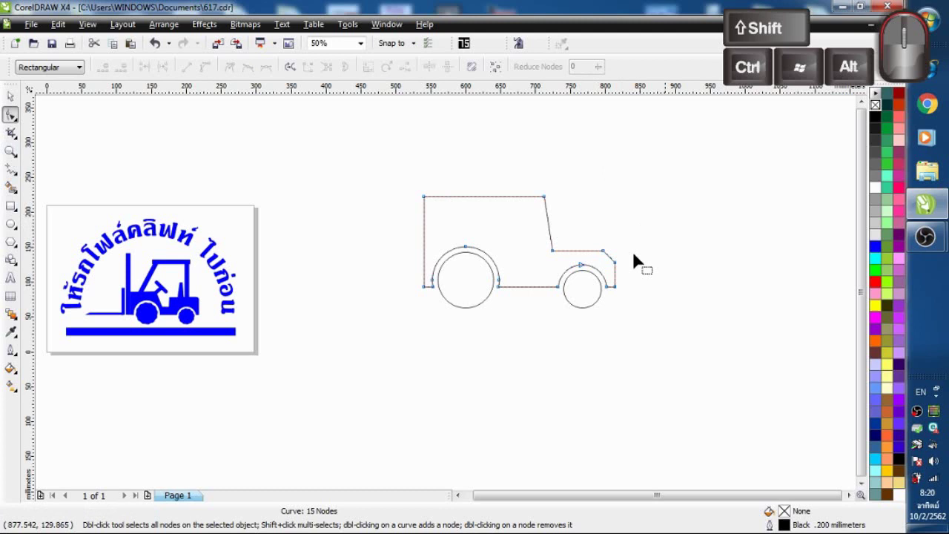
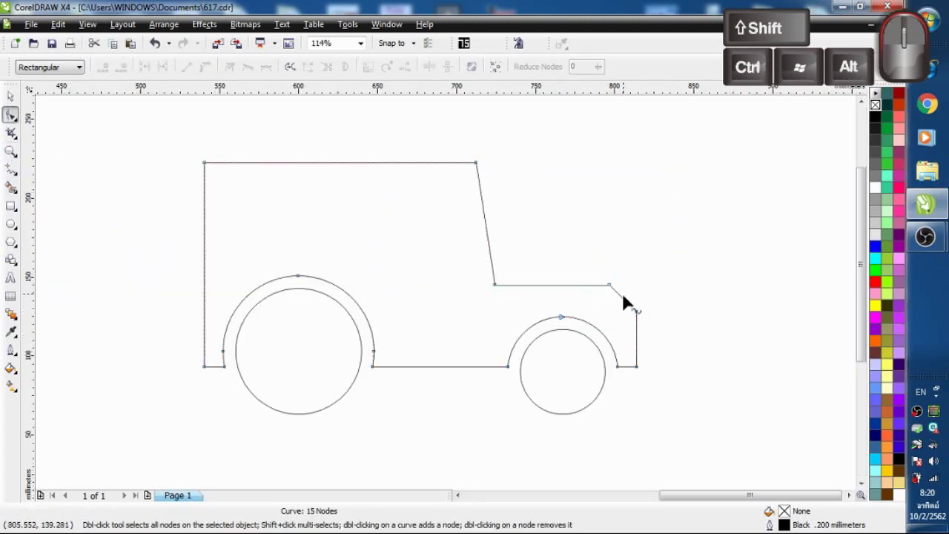
Step: Convert the chamfer segment to a curve and bend it into a rounded corner
left_click(620, 290)
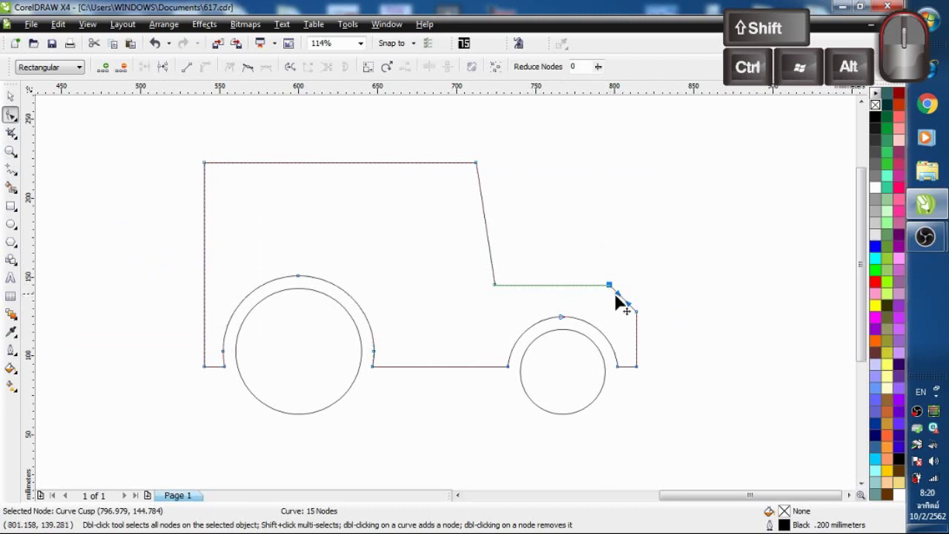
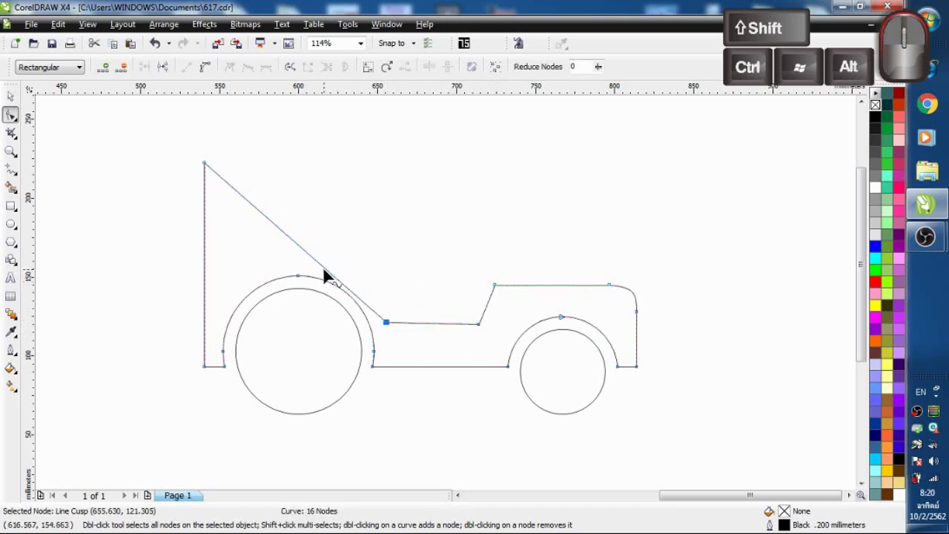
left_click(331, 277)
double_click(331, 276)
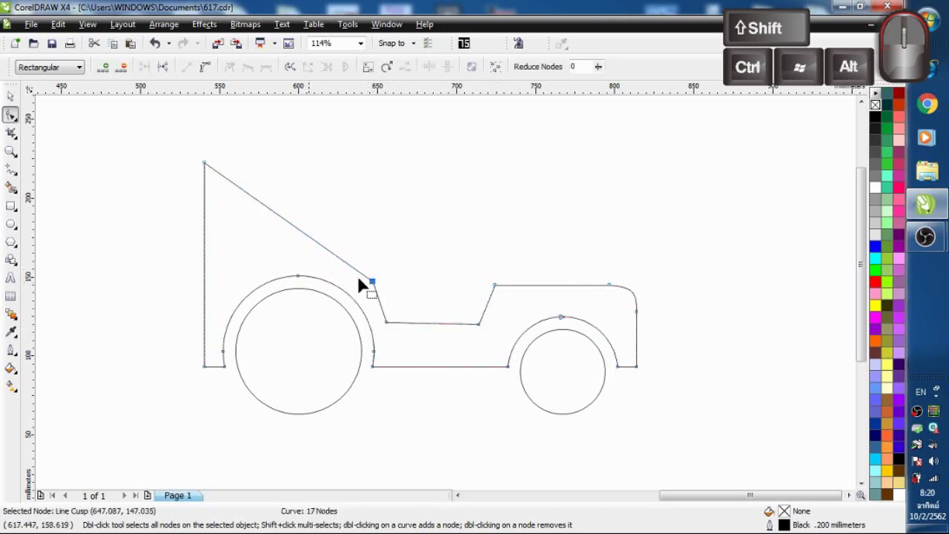
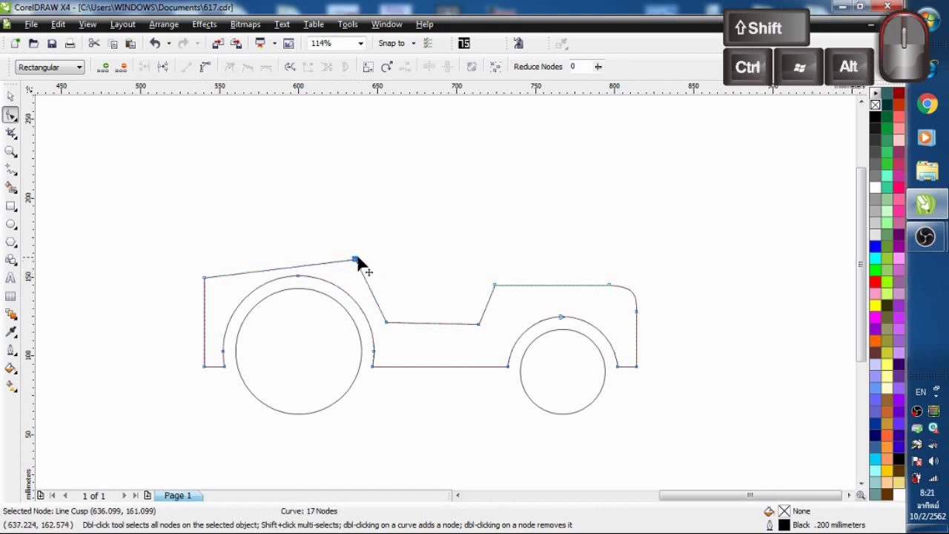
Step: Drag the top-left nodes to level the left part into a low flat block above the sunken middle
left_click(362, 264)
left_click_drag(211, 283, 211, 254)
left_click(307, 197)
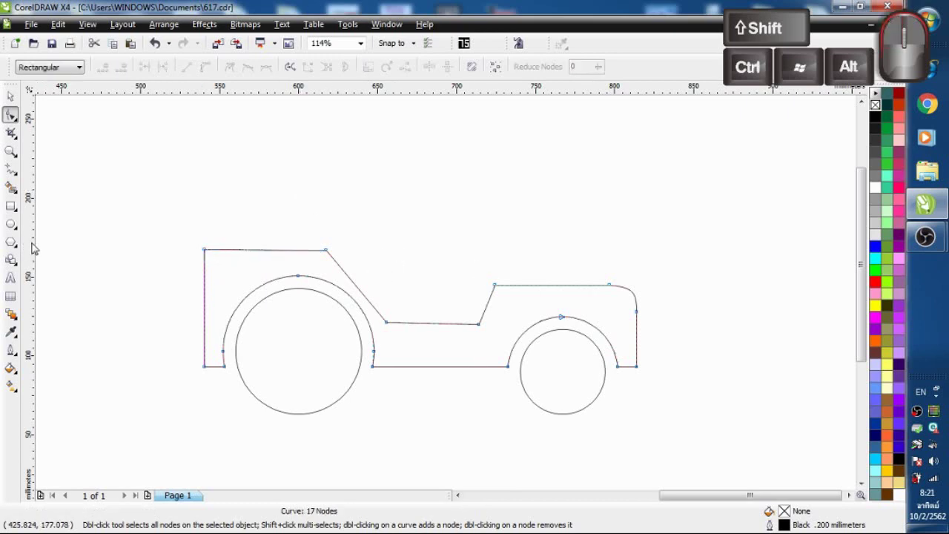
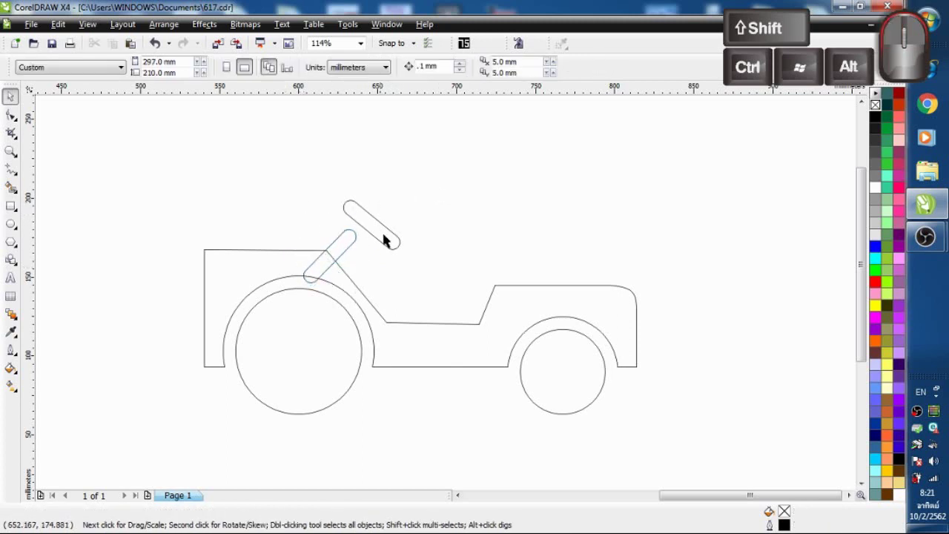
Step: Weld the steering wheel and angled column with the body into one outline
left_click_drag(332, 244, 348, 239)
left_click(350, 247)
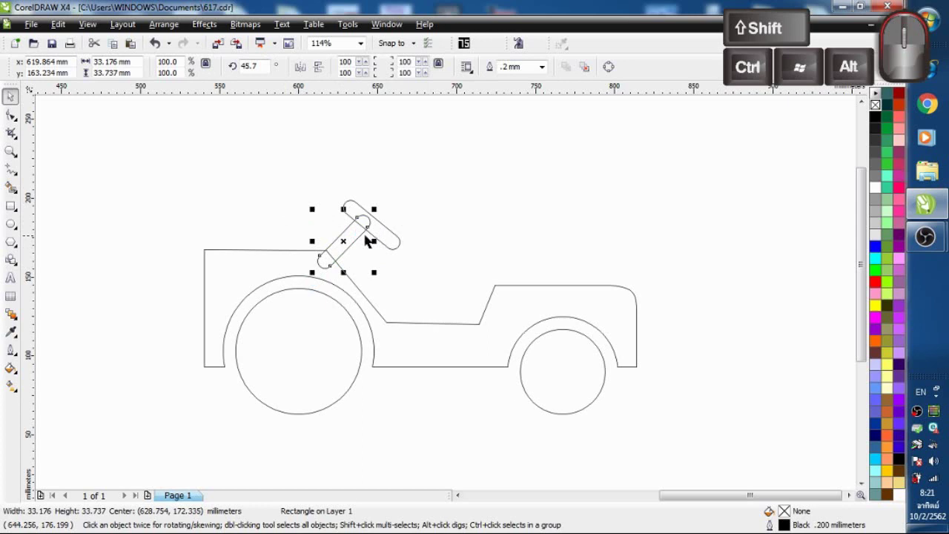
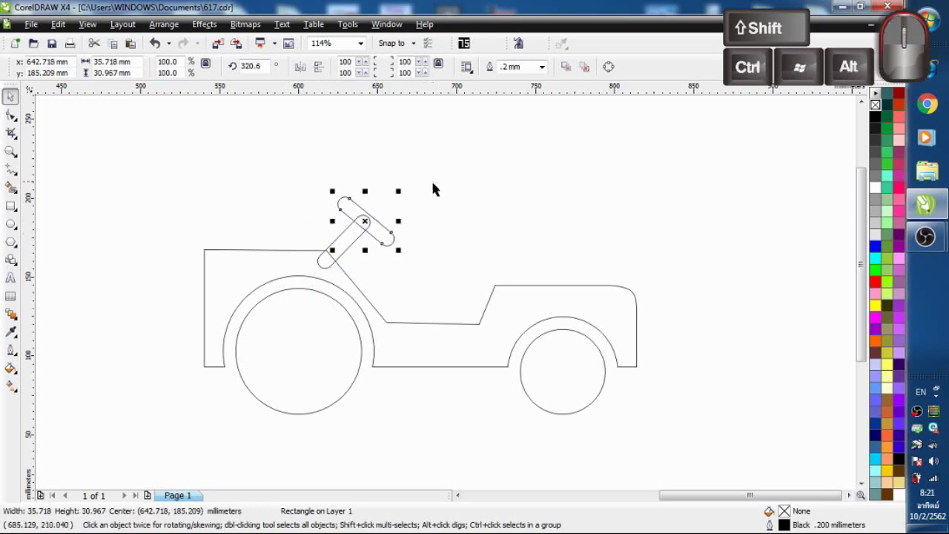
left_click(296, 268)
left_click(361, 242)
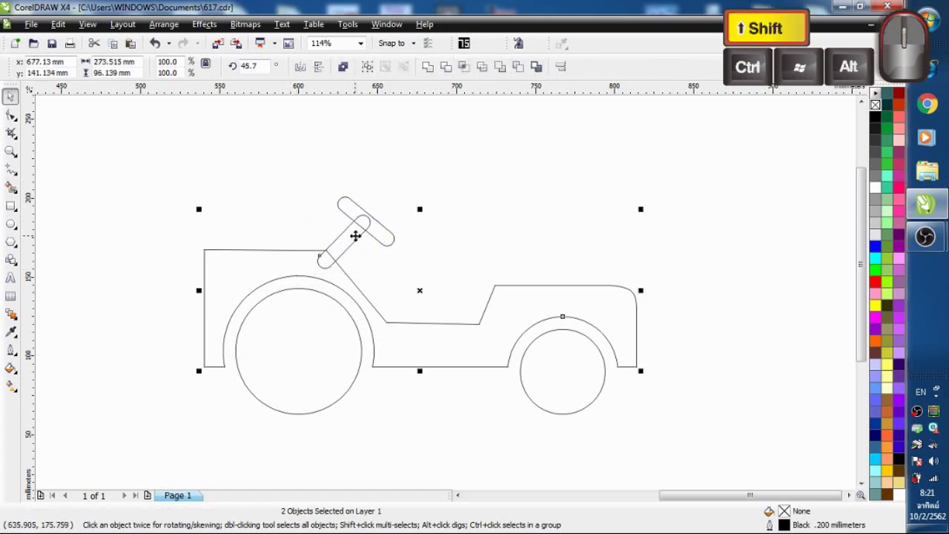
left_click(353, 209)
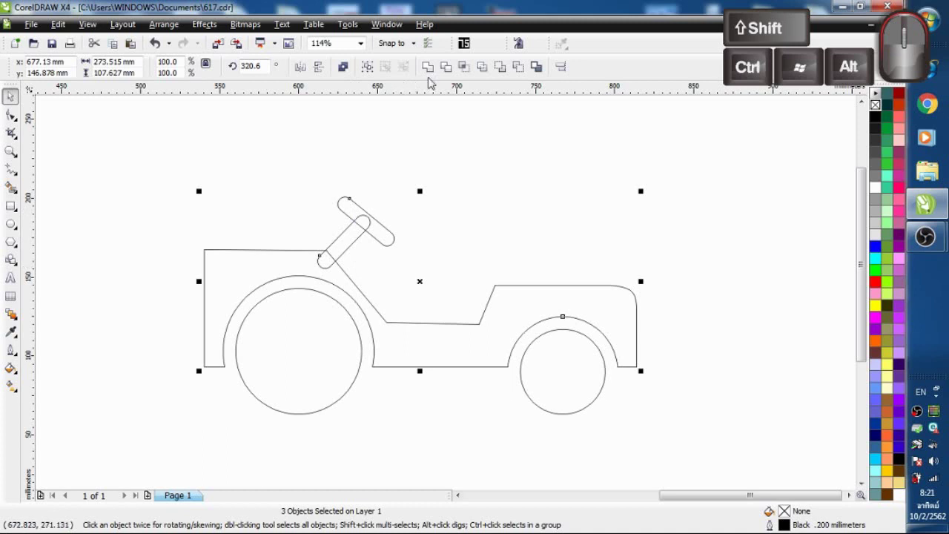
left_click(435, 71)
left_click(503, 200)
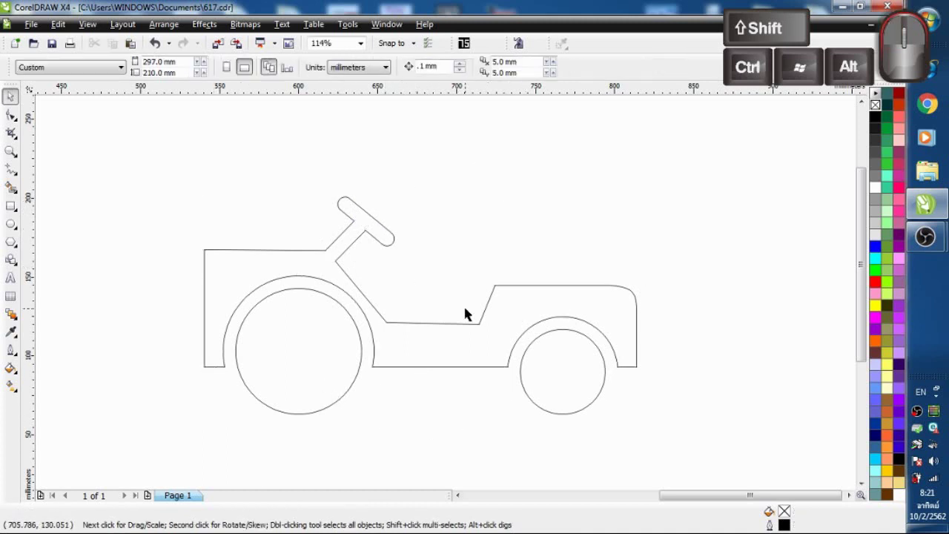
left_click(500, 285)
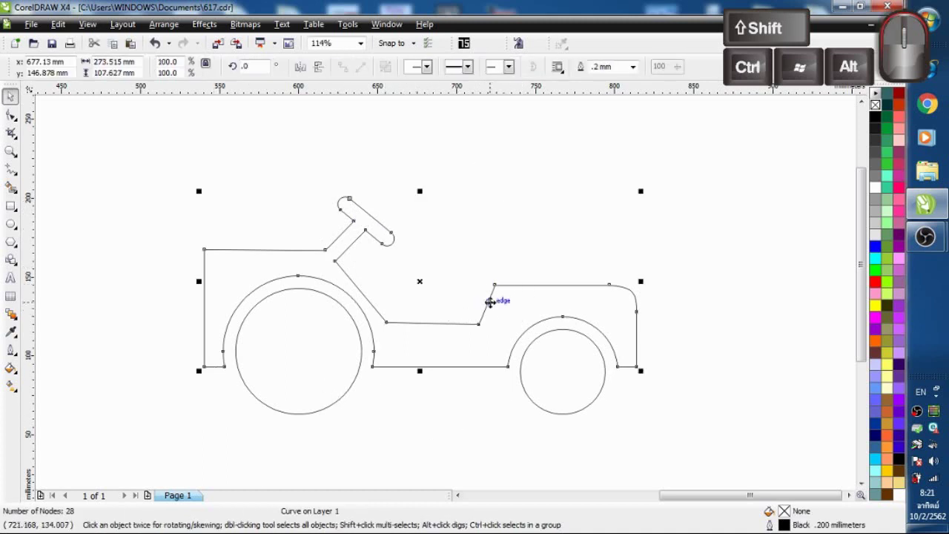
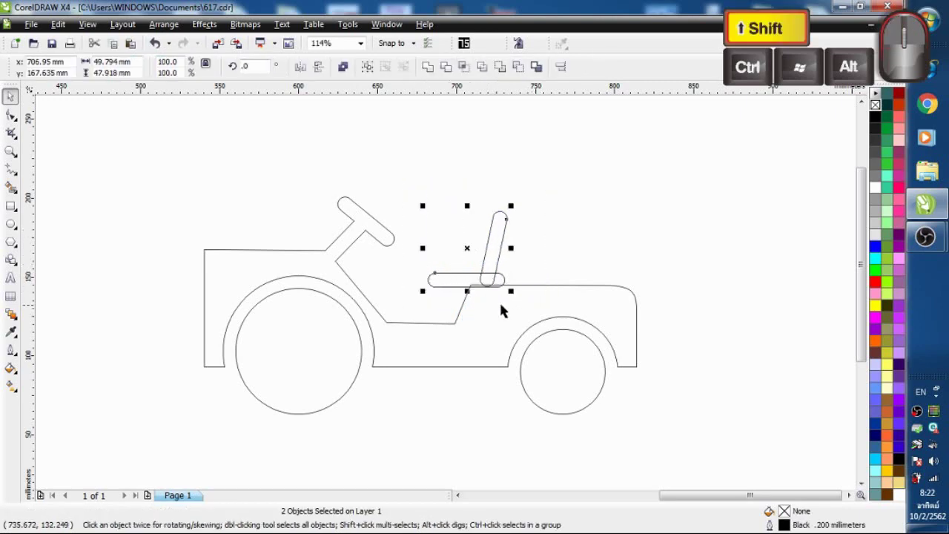
Step: Weld the seat base and tilted backrest rectangles into the body outline
left_click(527, 302)
left_click(437, 71)
left_click(616, 172)
left_click(237, 276)
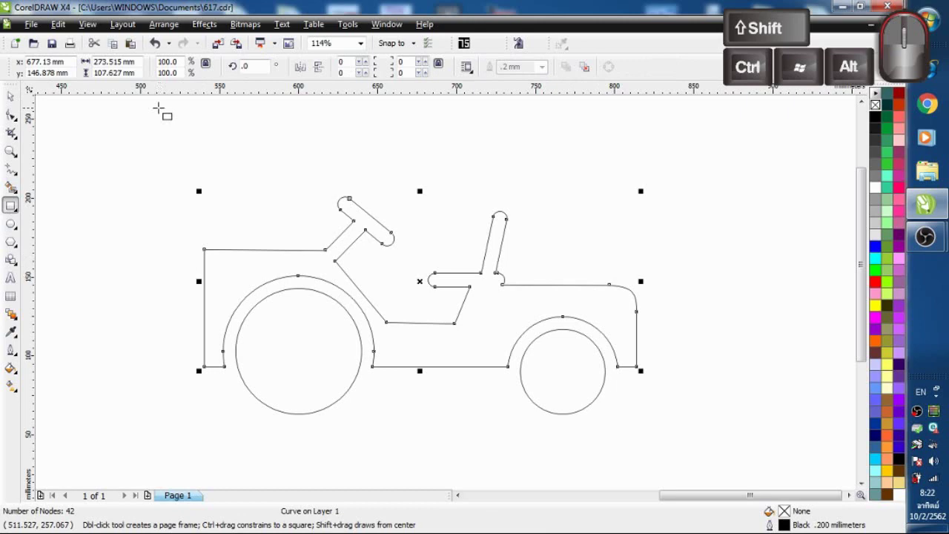
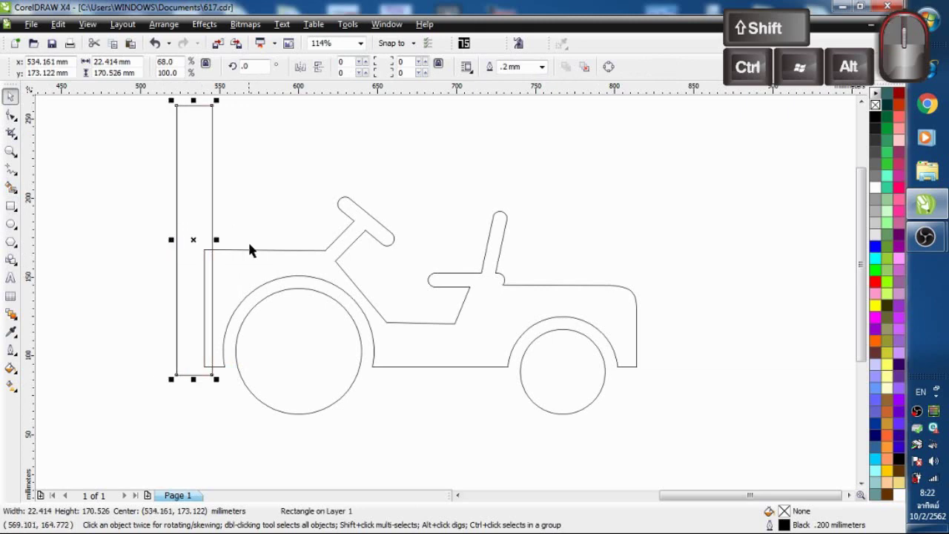
Step: Weld a tall mast rectangle to the front of the body and draw the fork upright with its tine
left_click(248, 264)
left_click(431, 75)
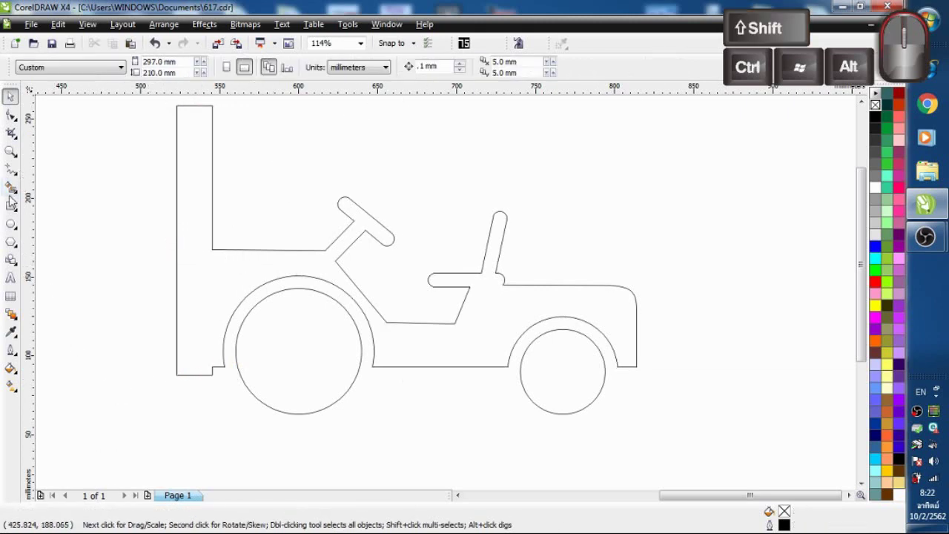
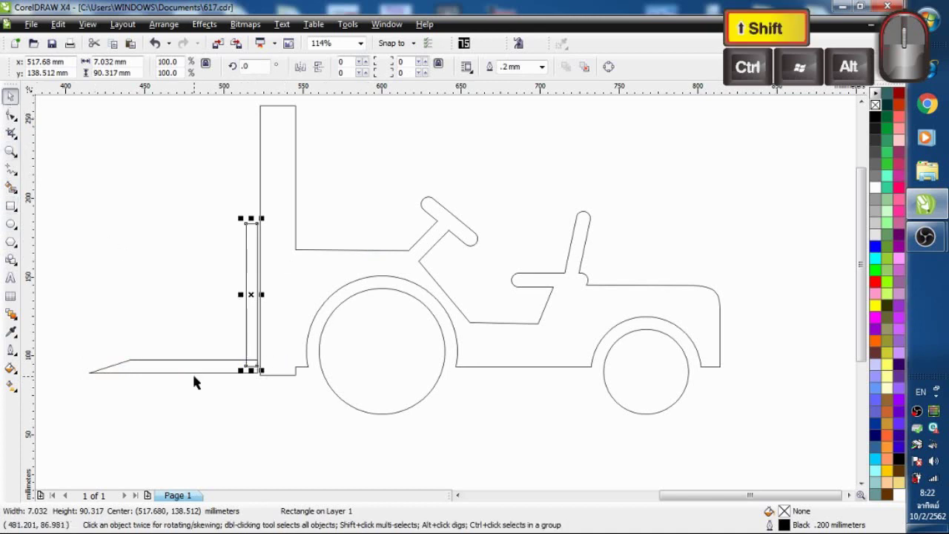
left_click(199, 369)
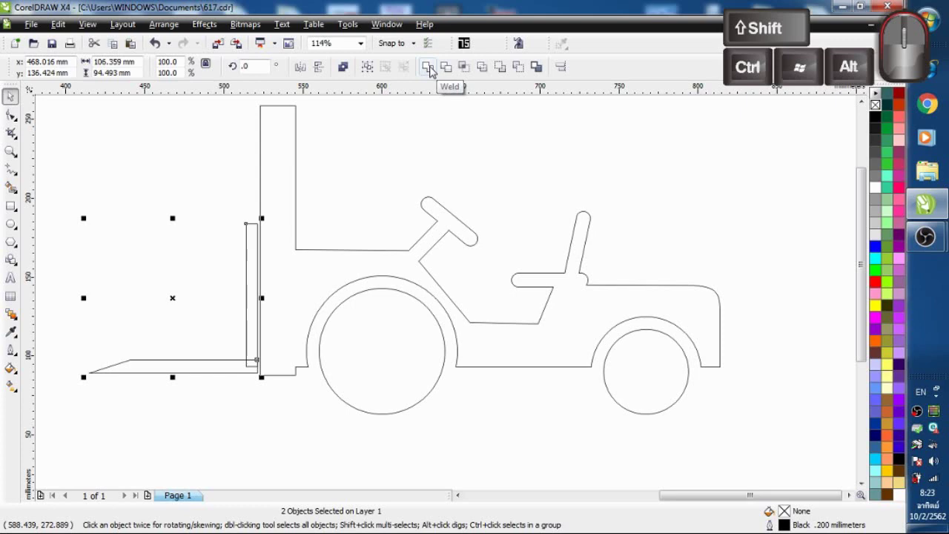
Step: Weld the fork upright and tine together and attach them to the forklift body
left_click(434, 69)
left_click(426, 130)
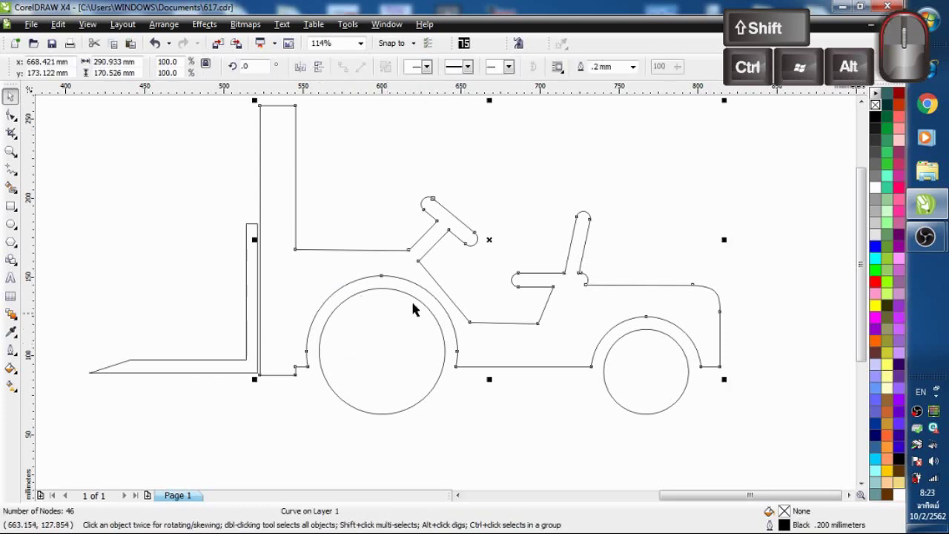
left_click(193, 372)
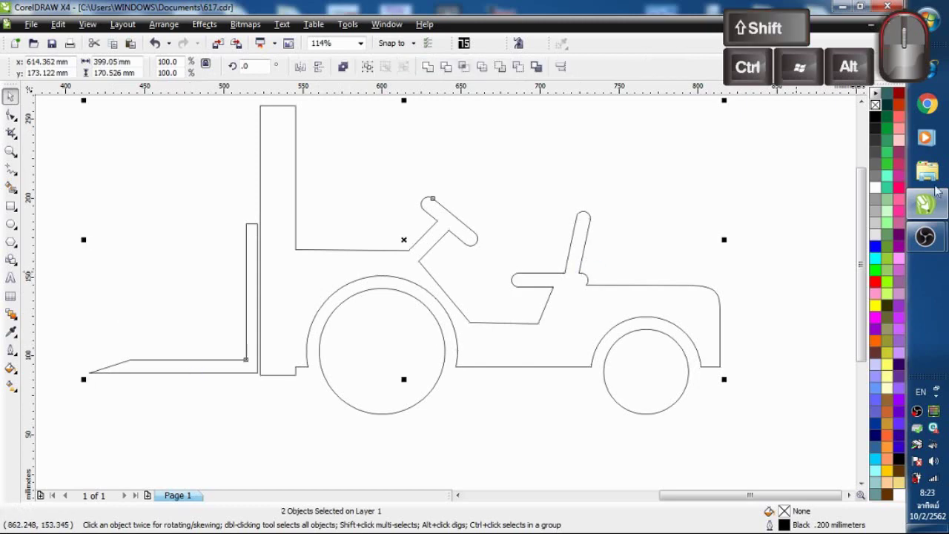
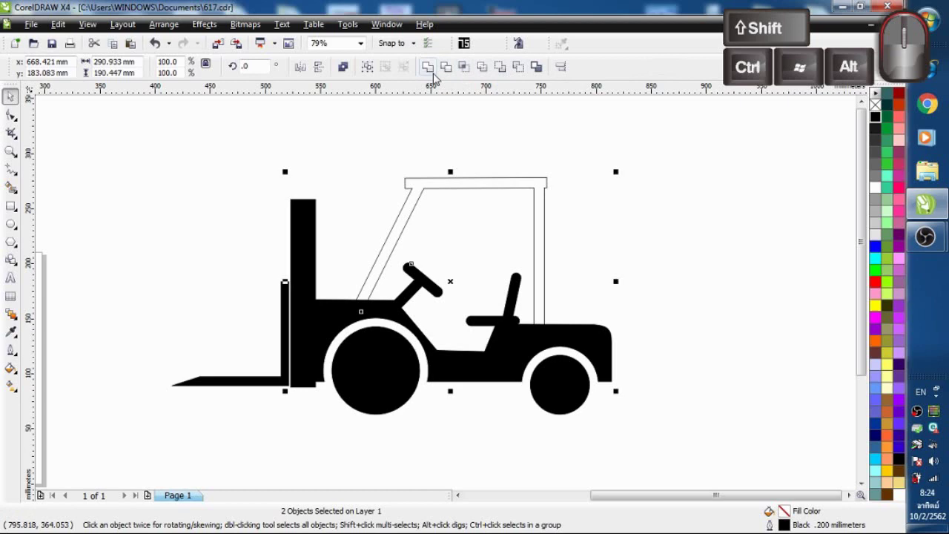
Step: Fill the forklift solid black and weld a canopy frame over the seat
left_click(438, 71)
left_click(611, 199)
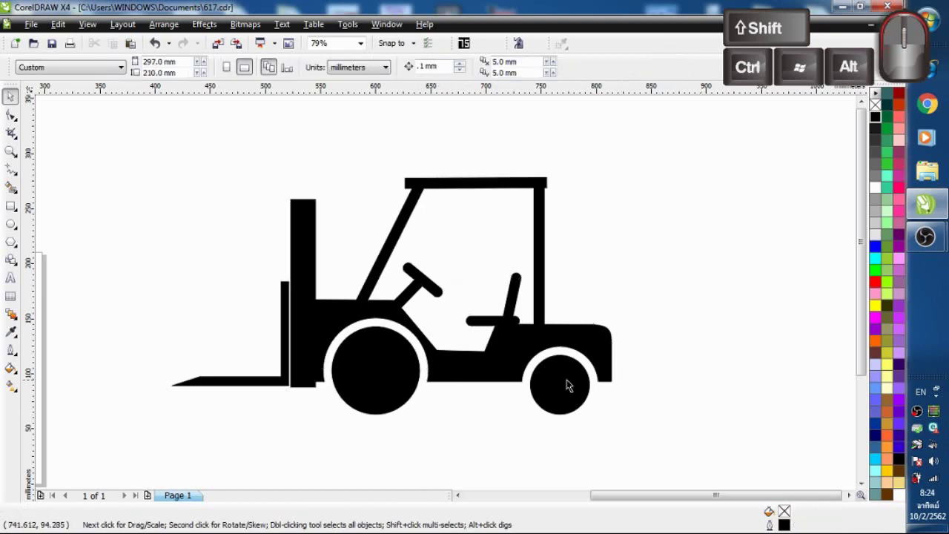
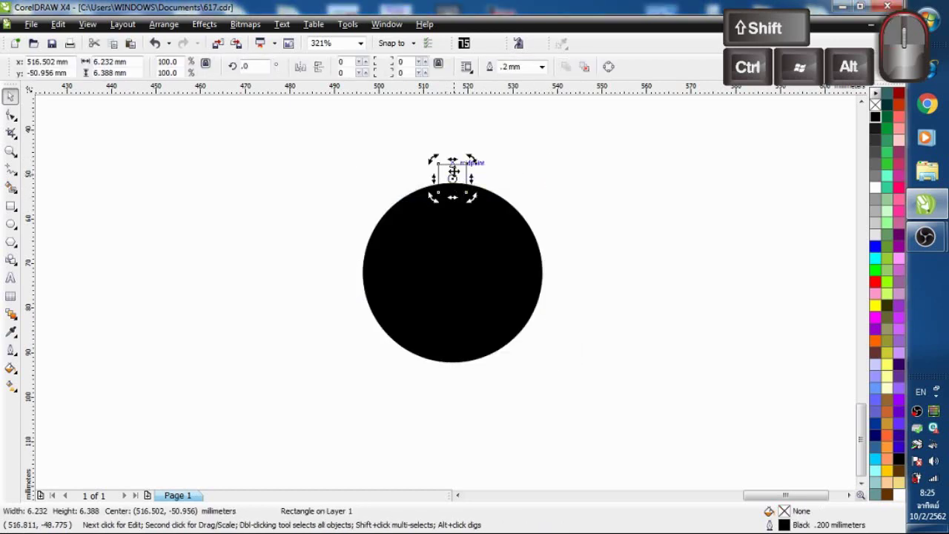
Step: Rotate-copy the notch twelve times around the circle centre and weld the notches into one shape
left_click(516, 179)
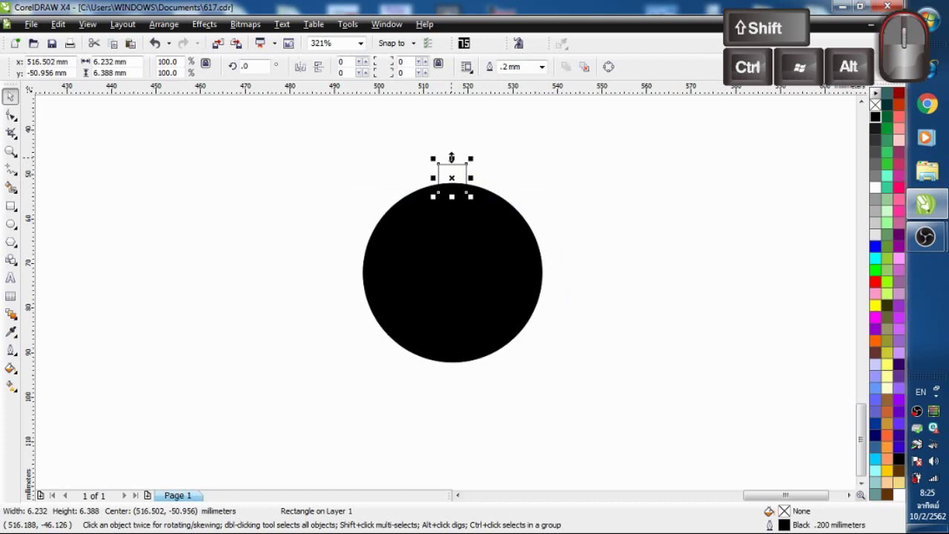
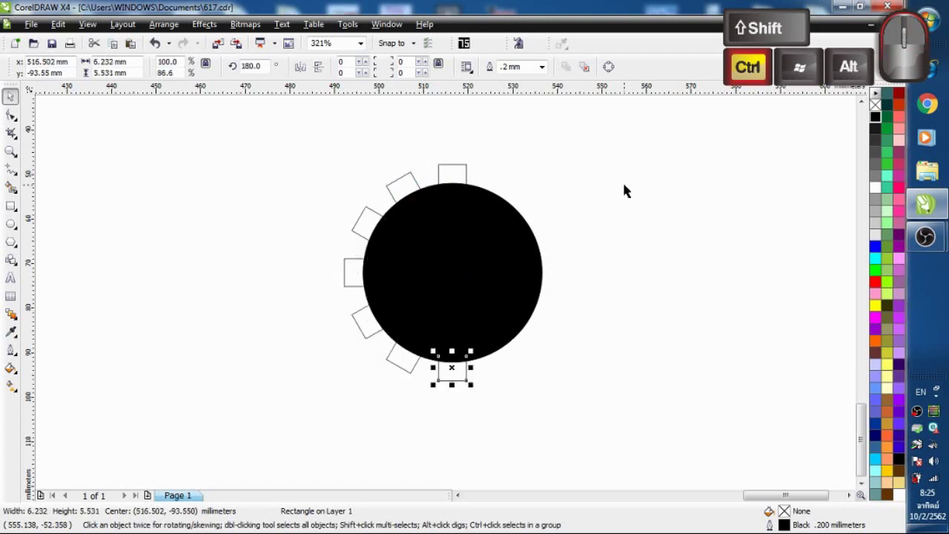
left_click_drag(642, 149, 606, 223)
left_click(643, 135)
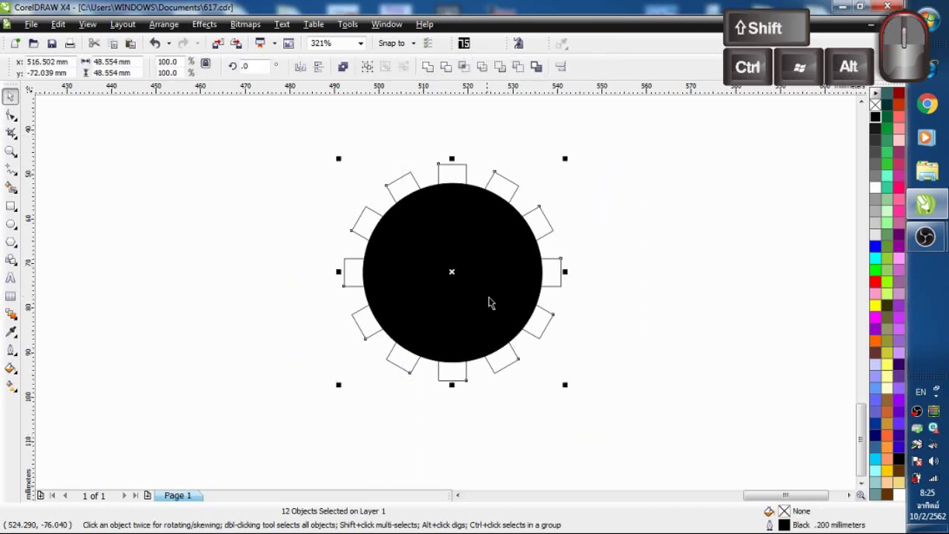
left_click(435, 71)
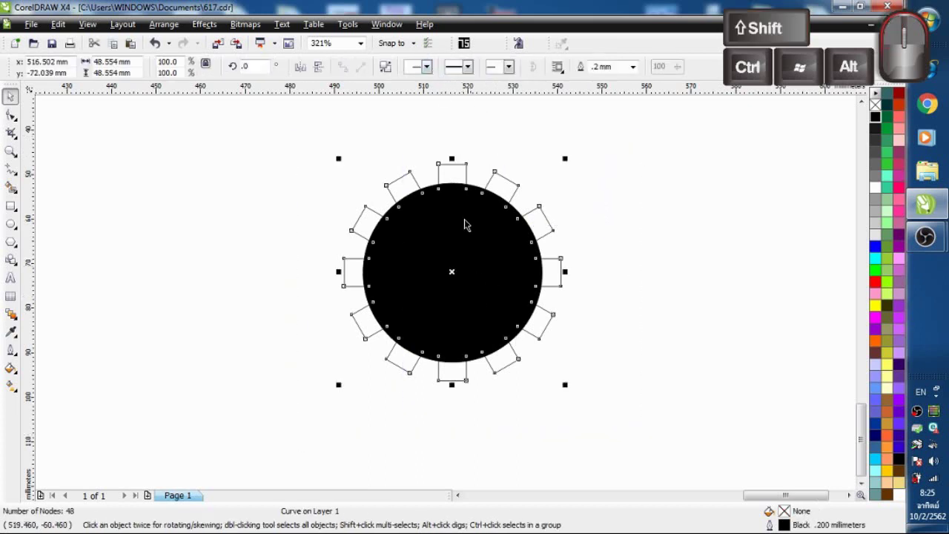
Step: Cut the welded notches out of the black circle with Back Minus Front, giving a gear-like hub
left_click(624, 160)
left_click(613, 144)
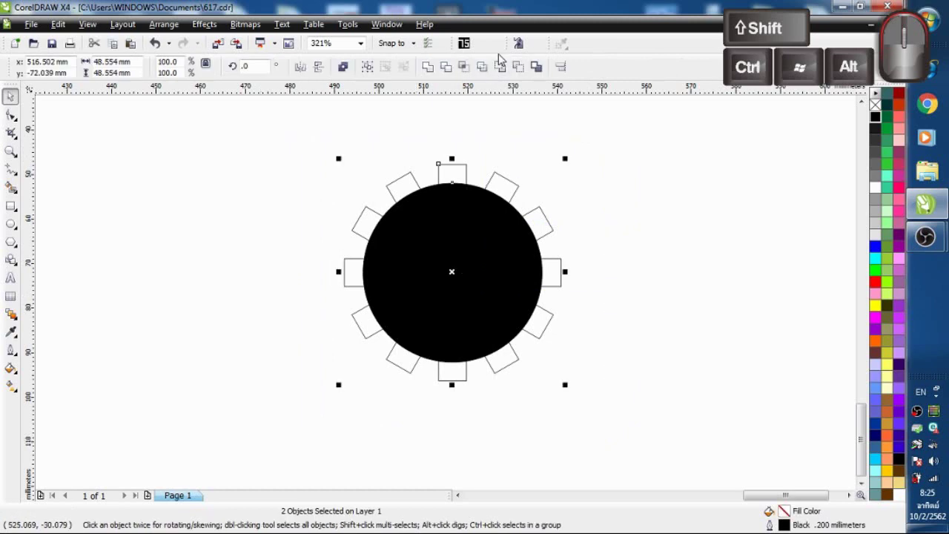
left_click(527, 69)
left_click(581, 175)
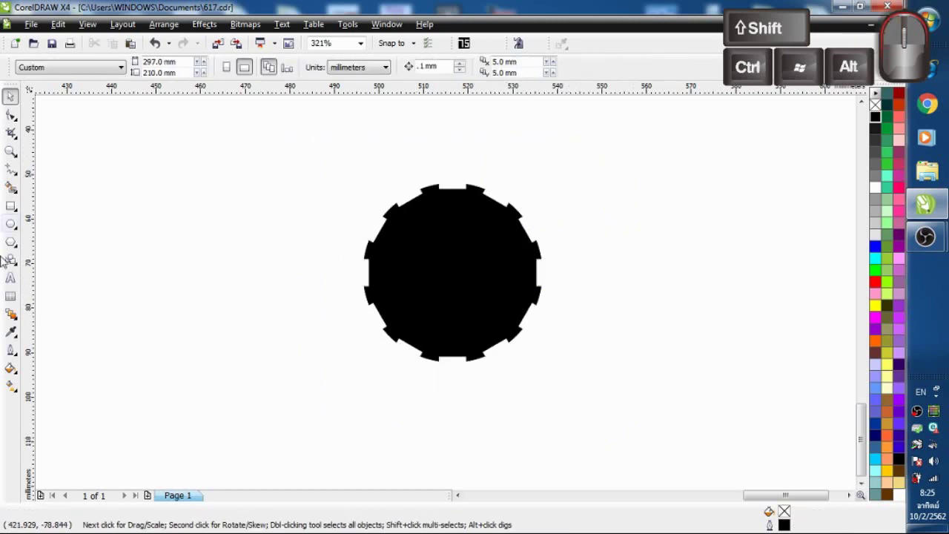
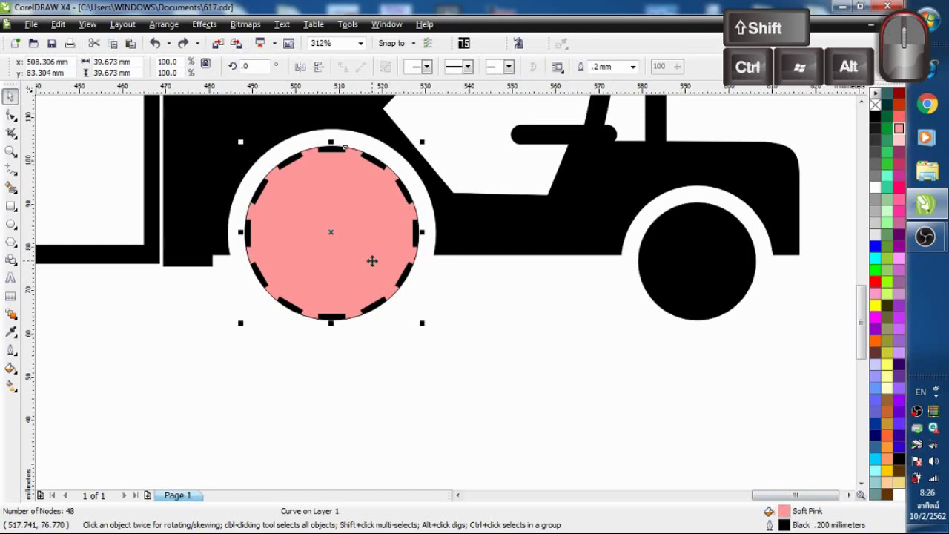
Step: Centre the notched hub over the front wheel in pink and drag the old black disc down below
left_click(377, 260)
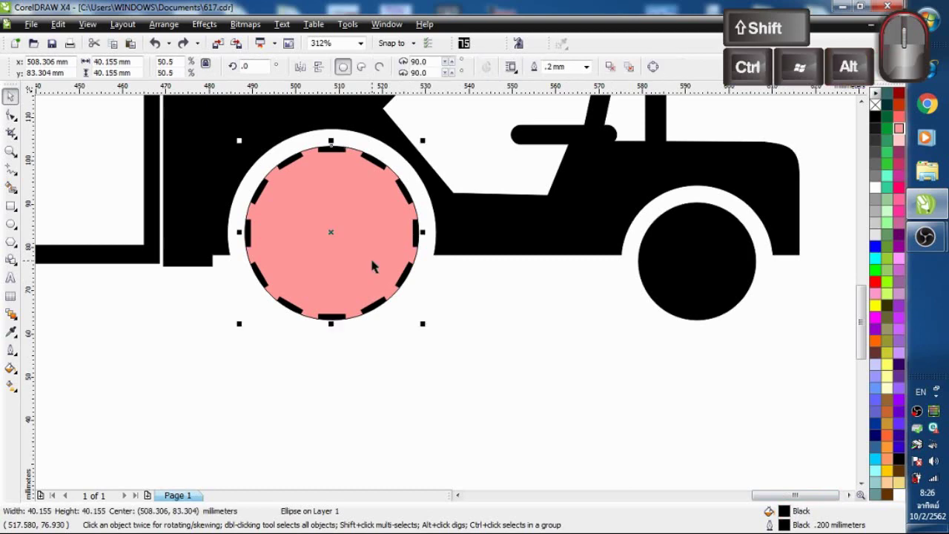